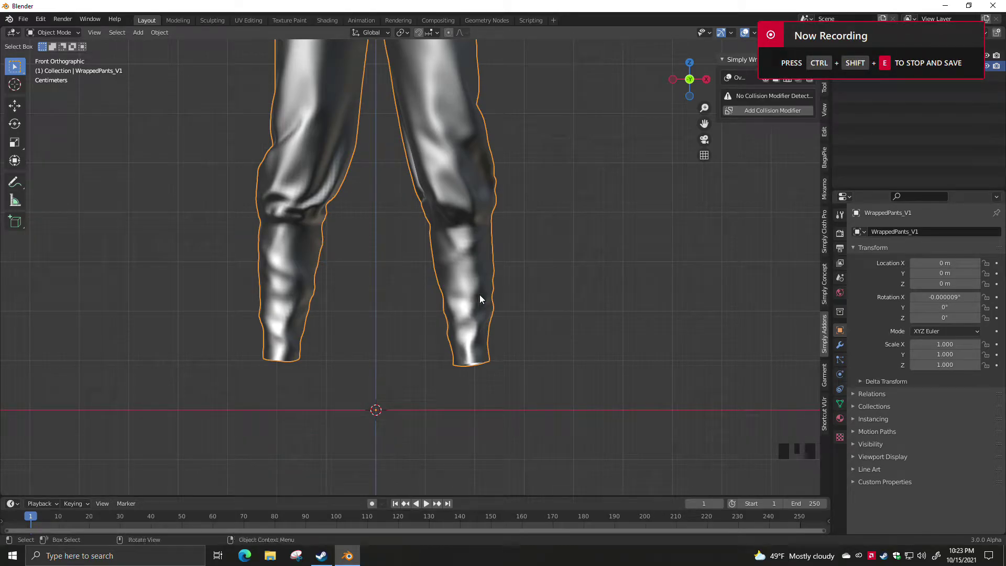
- Apply all transforms on WrappedPants_V1 so its rotation reads zero, with the N-panel shown
key("ctrl+a")
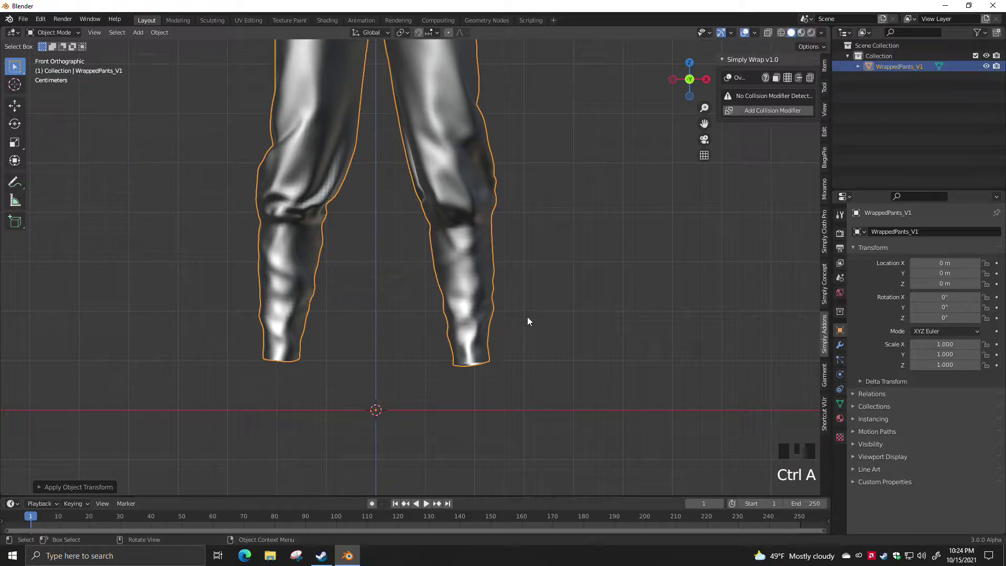
key("n")
key("n")
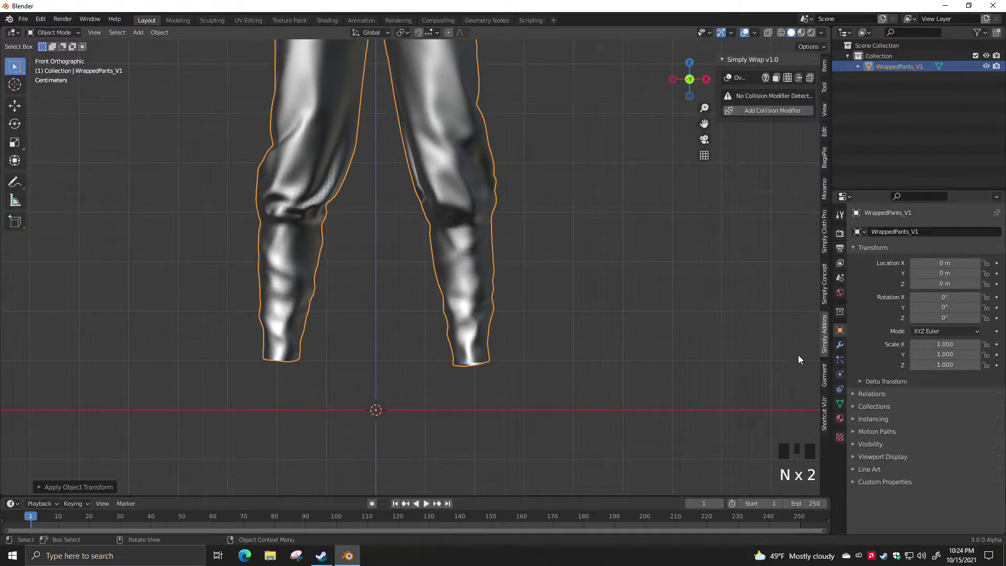
- Draw a dotted spiral wrap path around the lower right leg down to the ankle
left_click_drag(767, 113, 502, 343)
left_click_drag(503, 343, 436, 331)
left_click_drag(437, 330, 504, 324)
left_click_drag(505, 324, 429, 307)
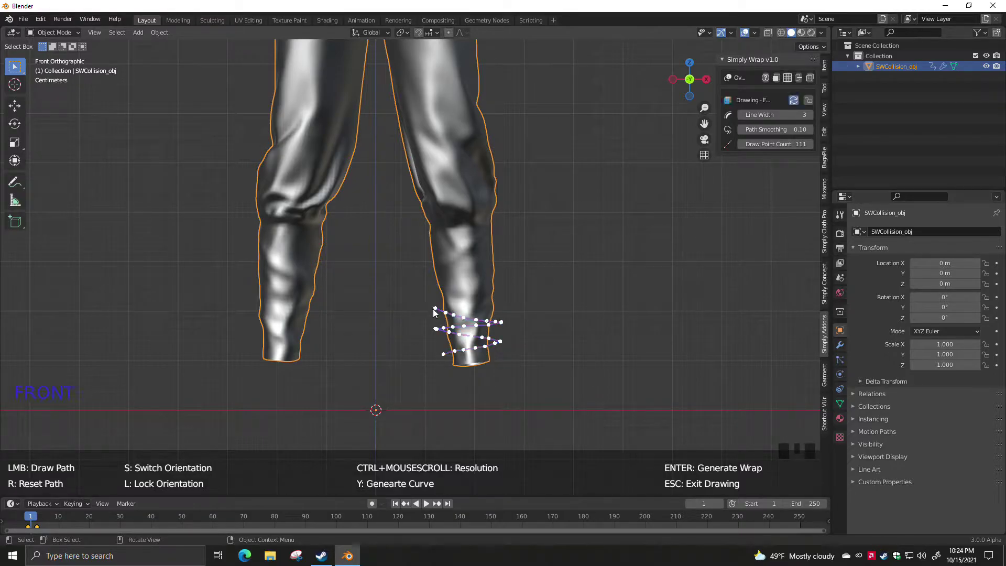
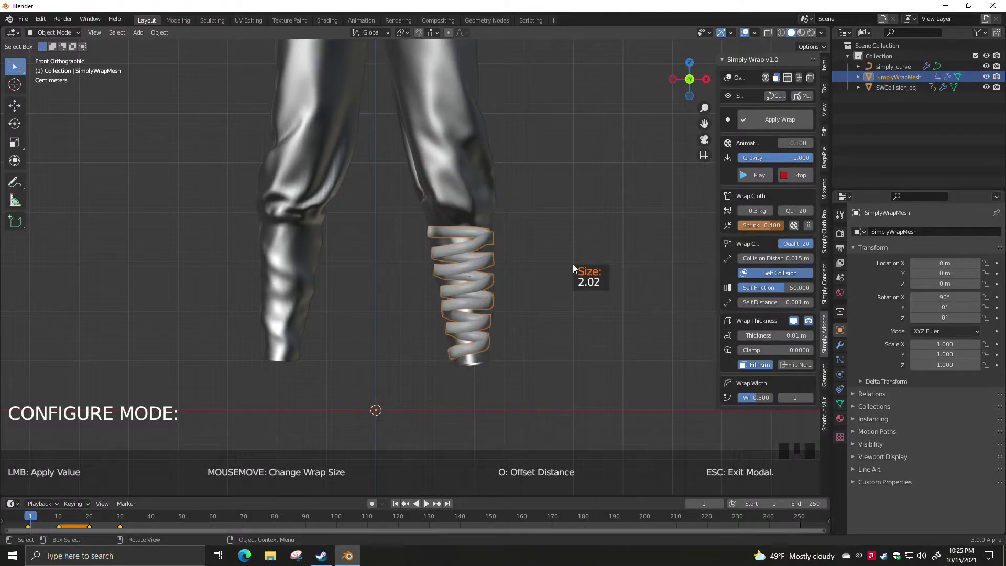
- Confirm the strip's size and offset distance from the leg, then play the wrap simulation
left_click(575, 266)
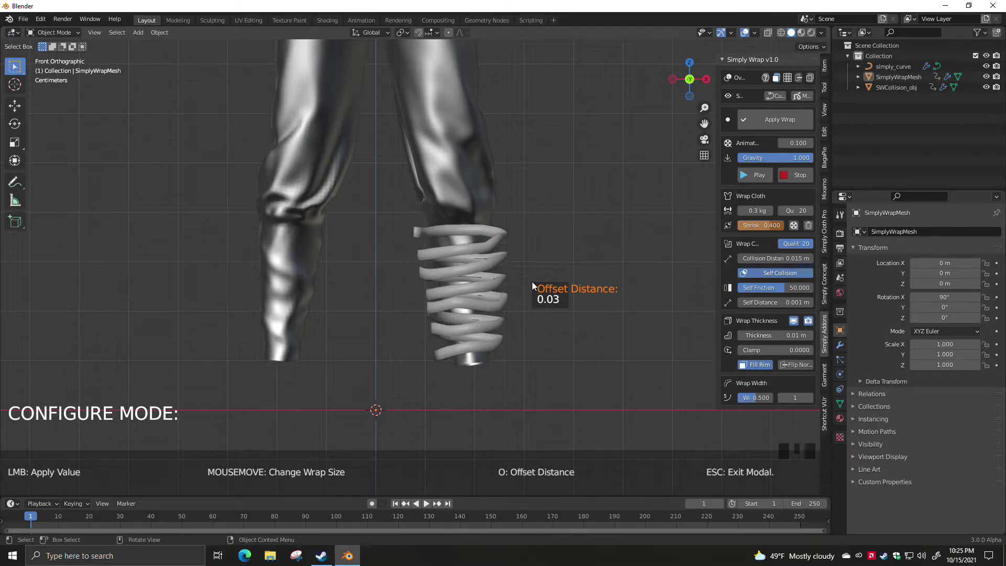
left_click(533, 284)
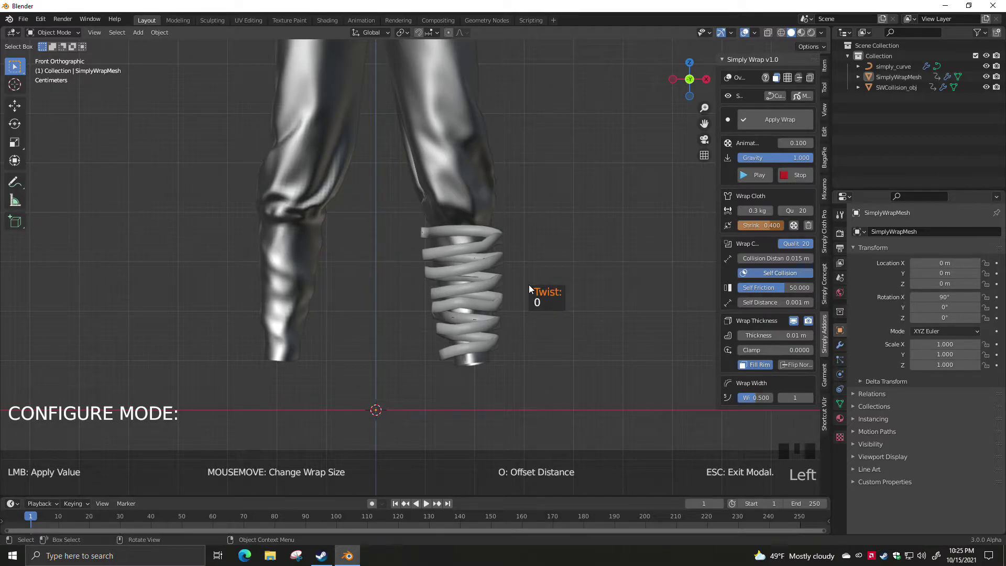
left_click(531, 287)
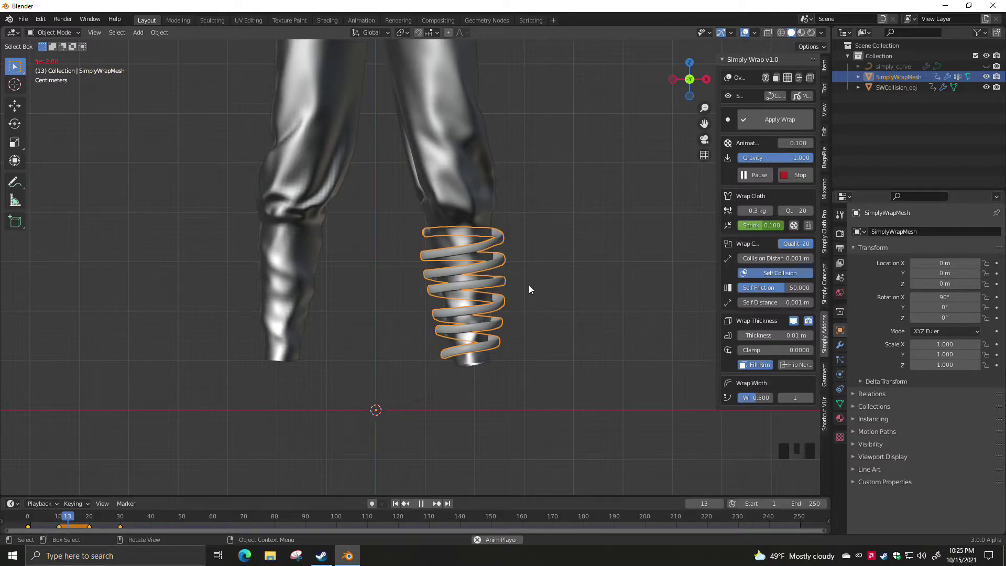
- Stop the running wrap simulation and rewind the timeline to frame 1
left_click(441, 487)
left_click_drag(424, 507, 473, 289)
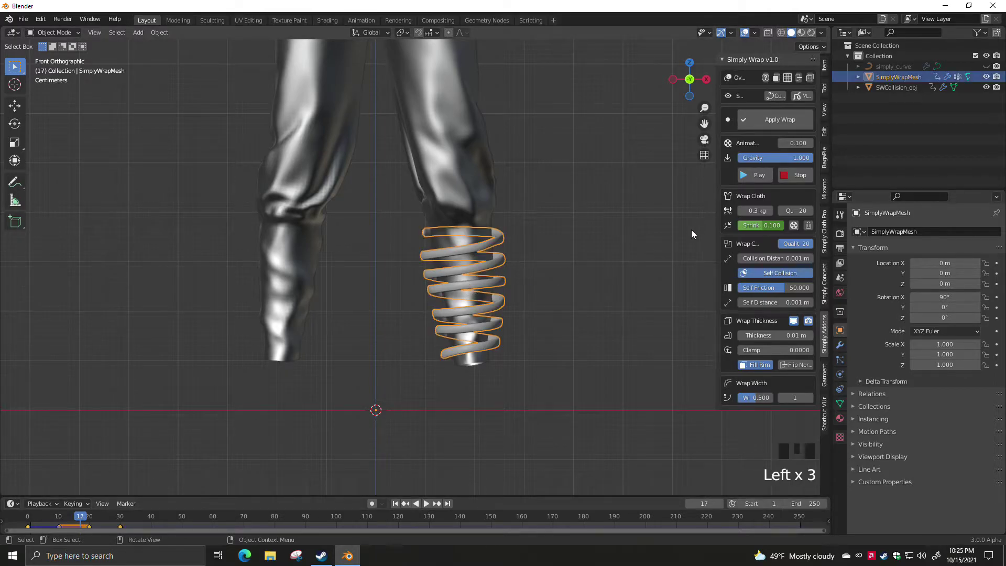
left_click_drag(796, 178, 741, 320)
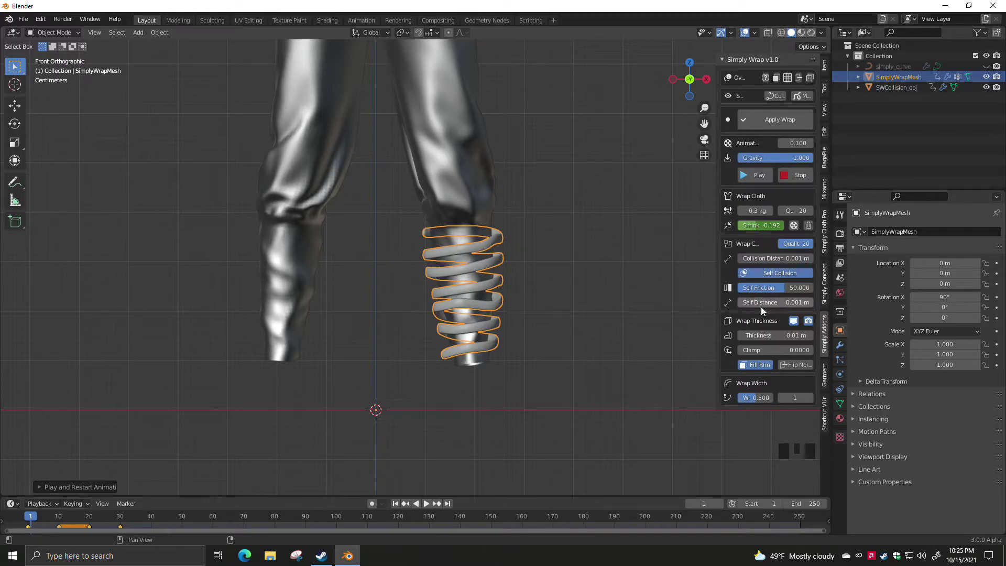
- Select the SWCollision_obj pants to set their outer collision thickness to 0.00
left_click(466, 194)
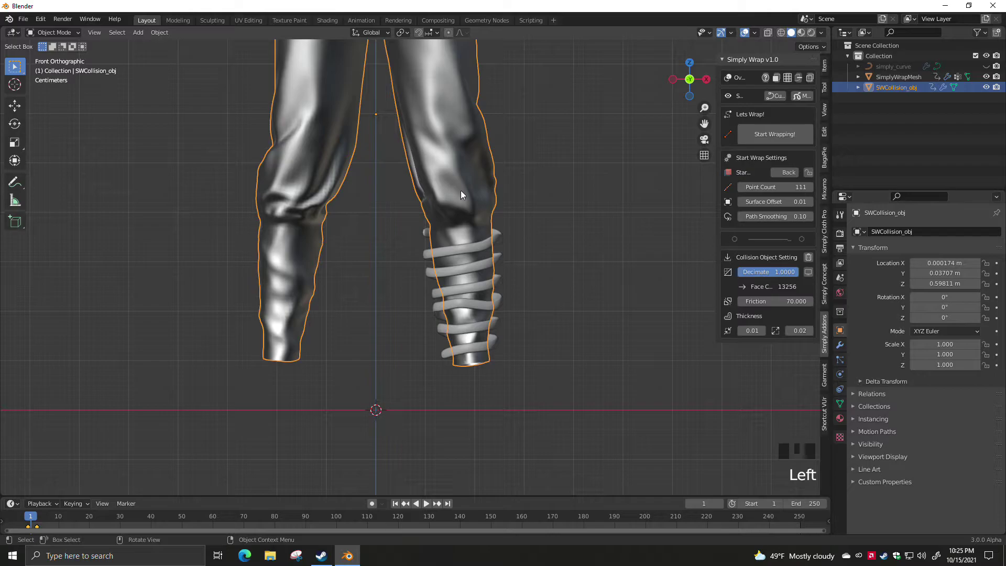
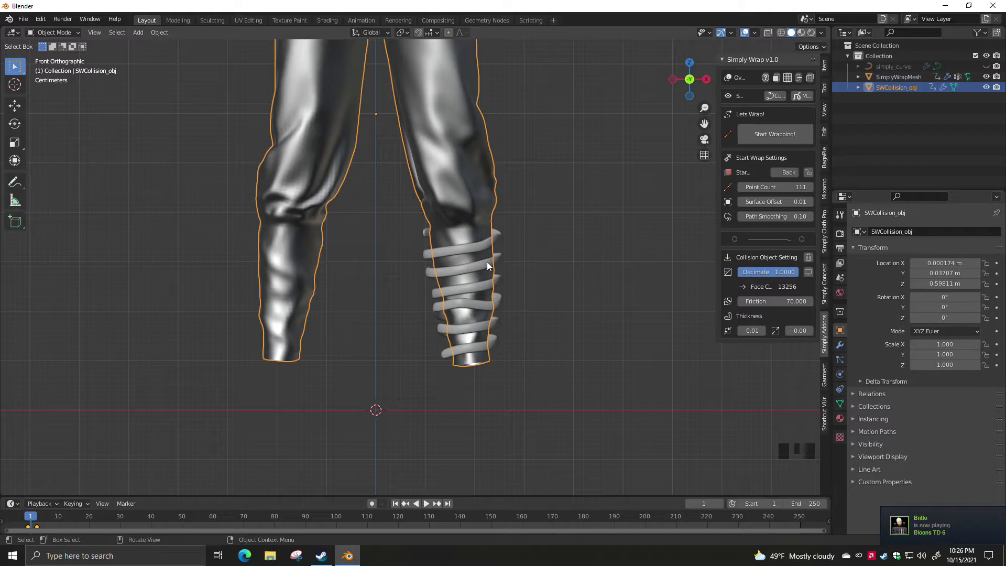
- Reselect the SimplyWrapMesh strip at 0.2 kg weight and inspect the rerun wrap in perspective
left_click(489, 264)
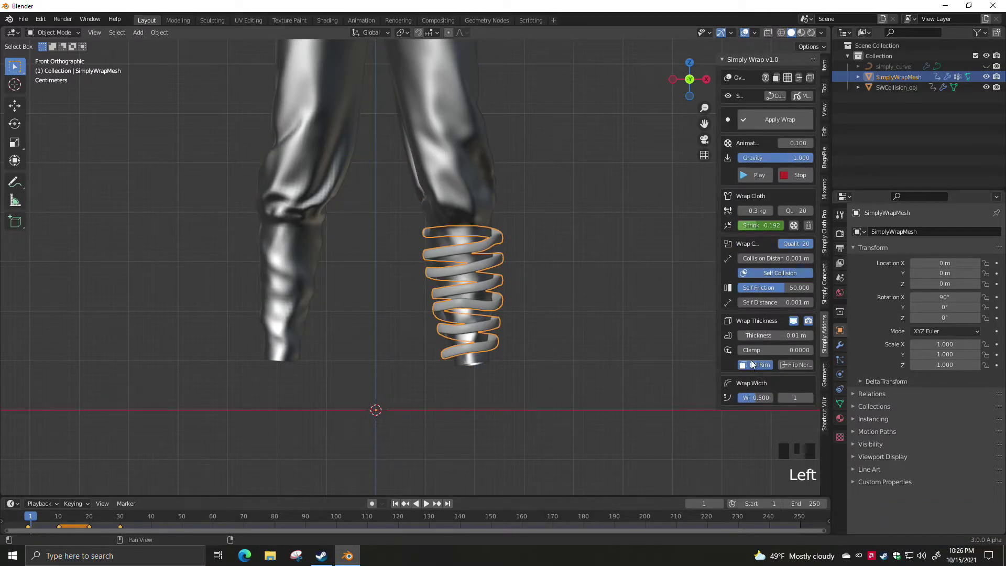
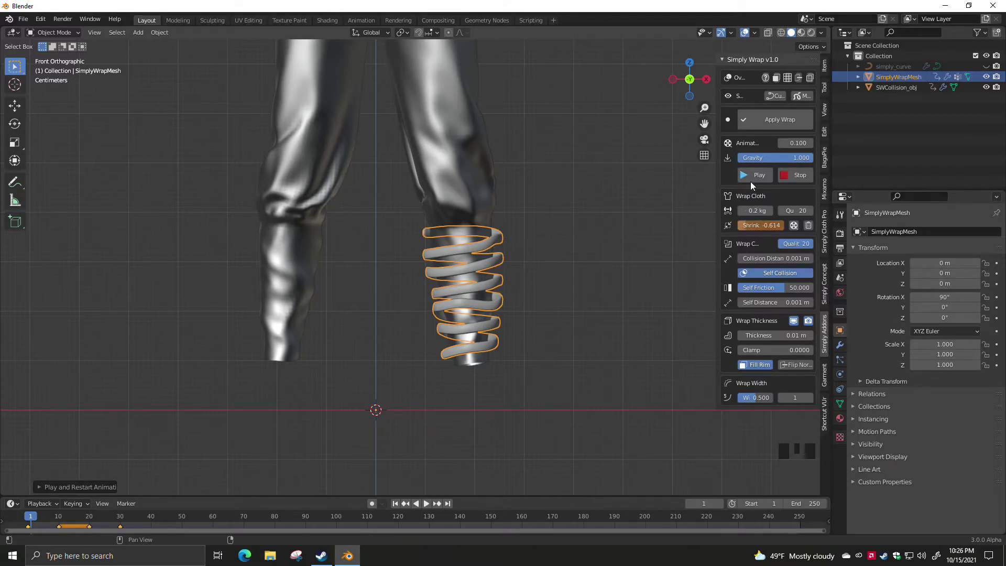
left_click_drag(757, 177, 581, 269)
left_click_drag(580, 268, 554, 267)
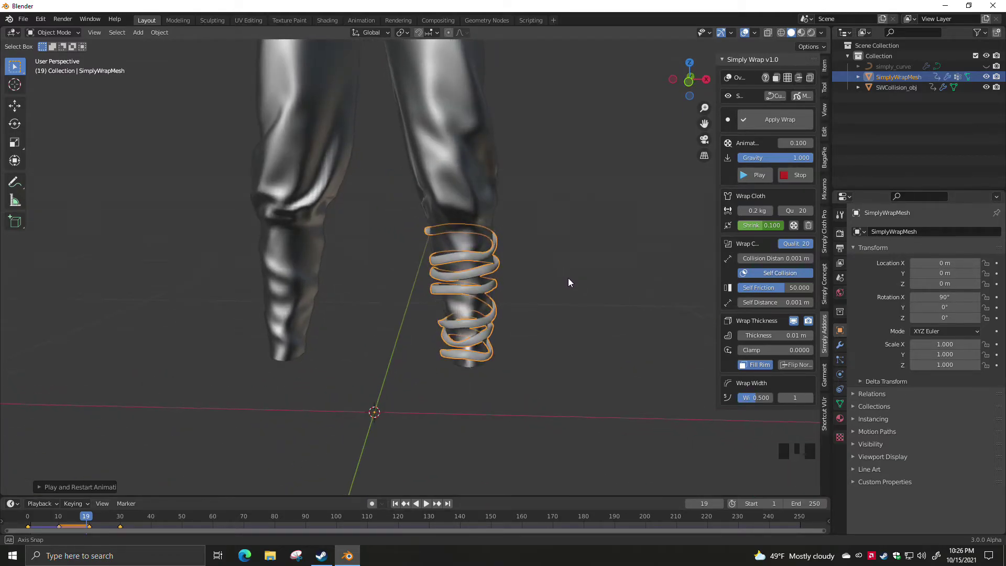
scroll("up", 3)
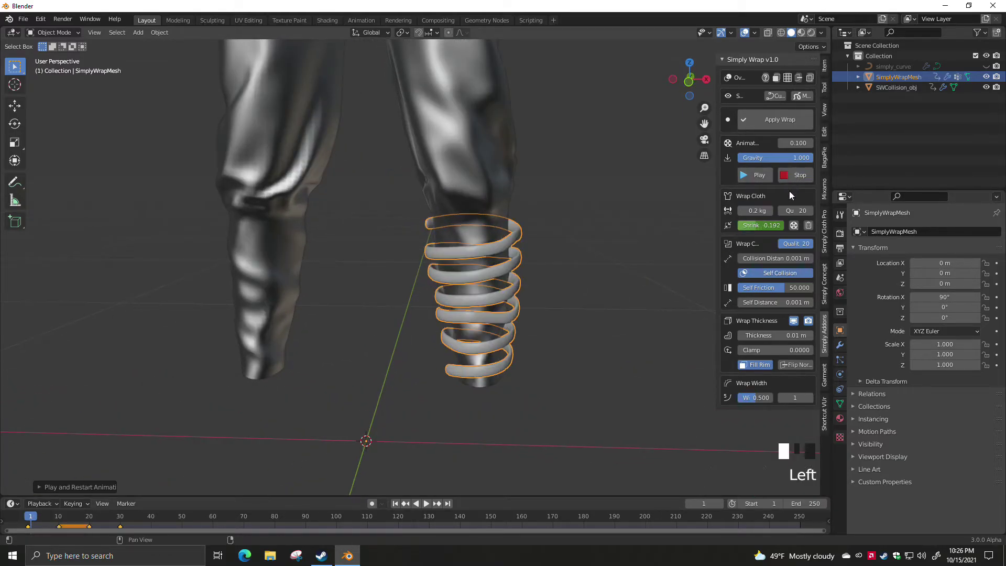
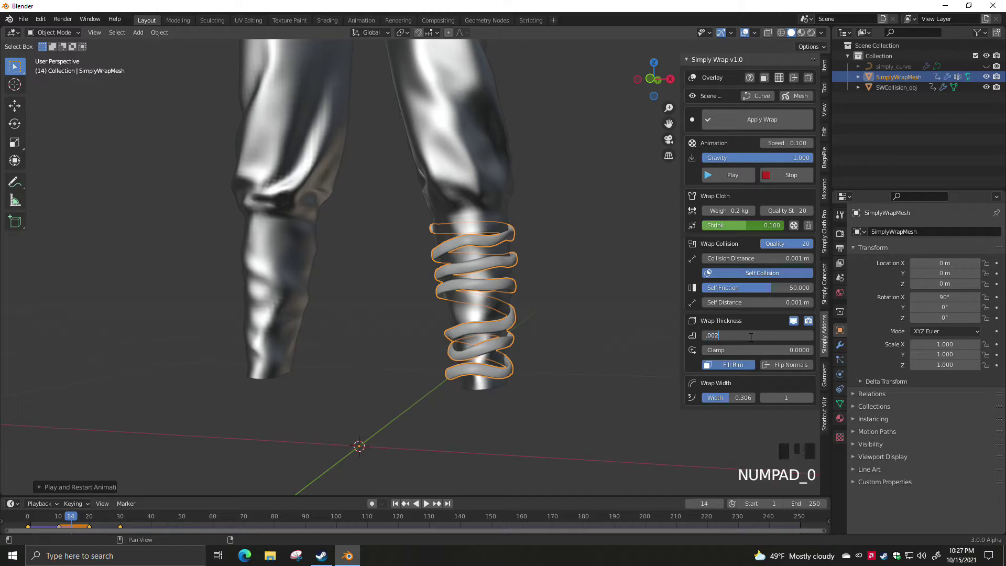
- Confirm the strip thickness of 0.002 m and inspect the thin band up close
scroll("up", 3)
left_click(436, 329)
left_click_drag(492, 336, 704, 331)
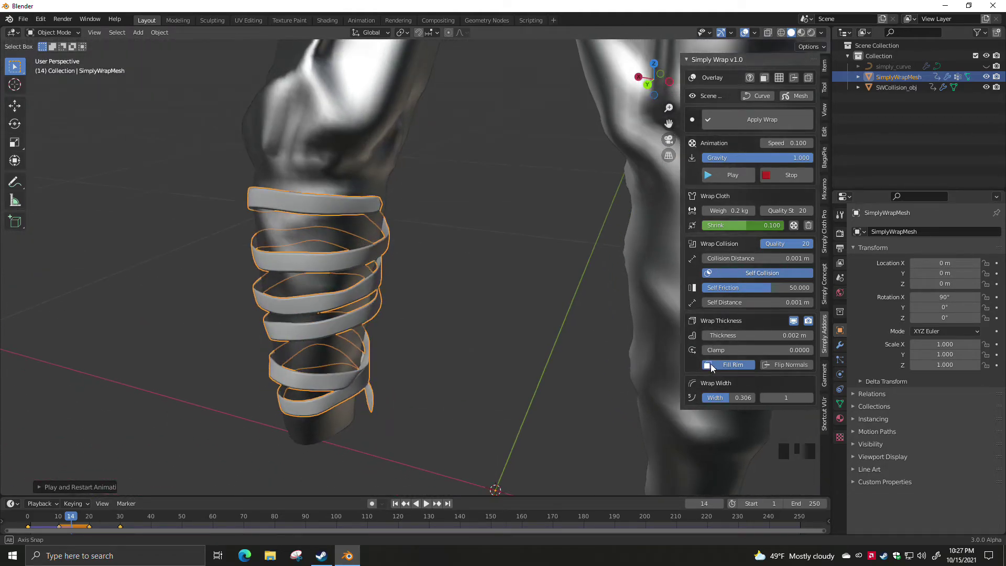
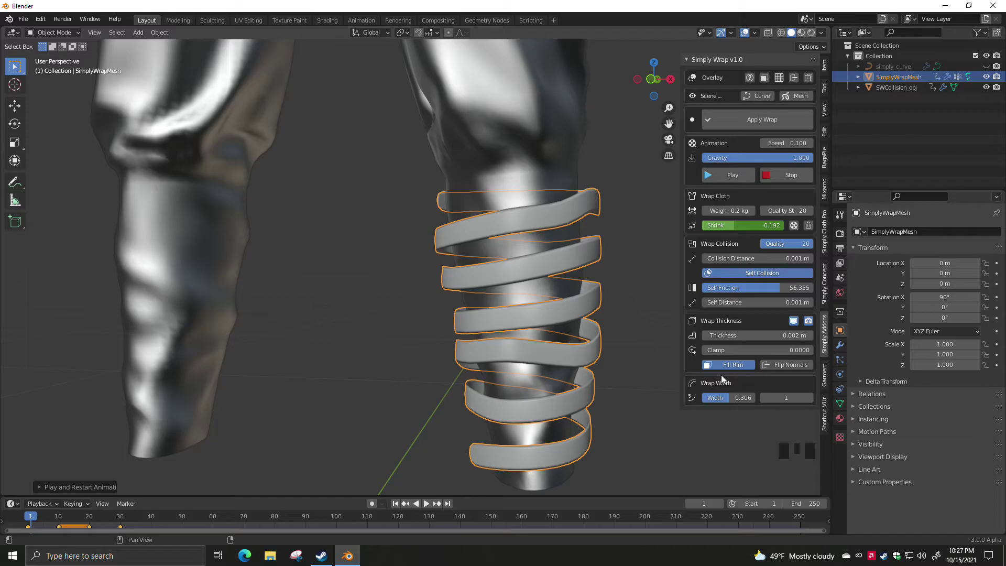
- Toggle the strip's Fill Rim and replay the simulation, inspecting the strip pulled tight at shrink 0.100
left_click(731, 368)
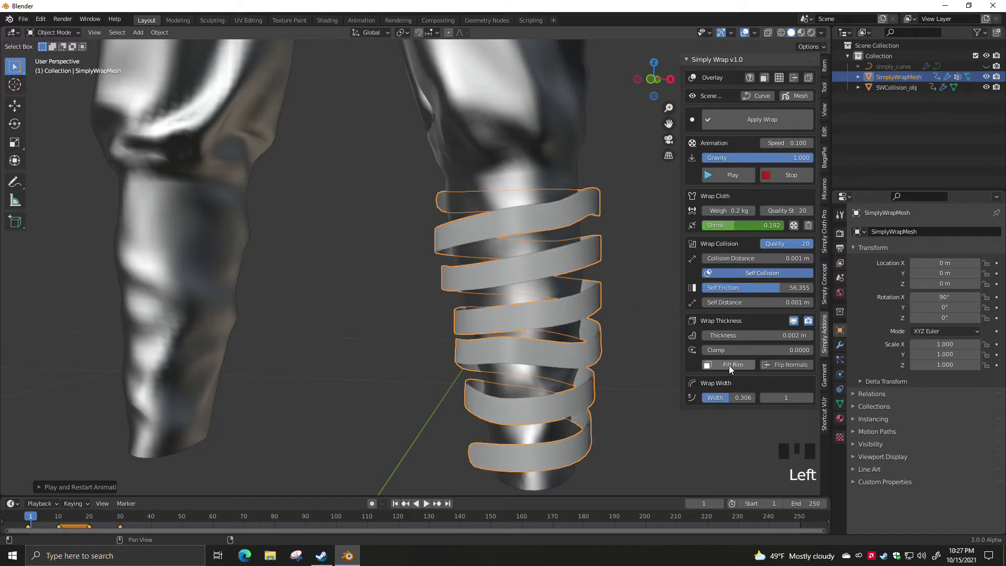
left_click_drag(742, 176, 734, 367)
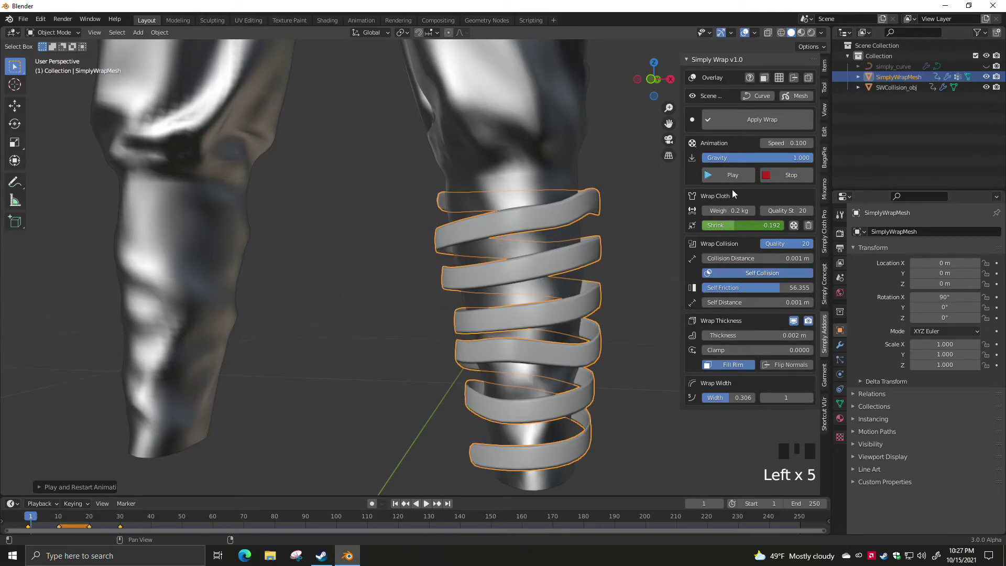
left_click_drag(737, 180, 583, 259)
left_click_drag(582, 260, 328, 267)
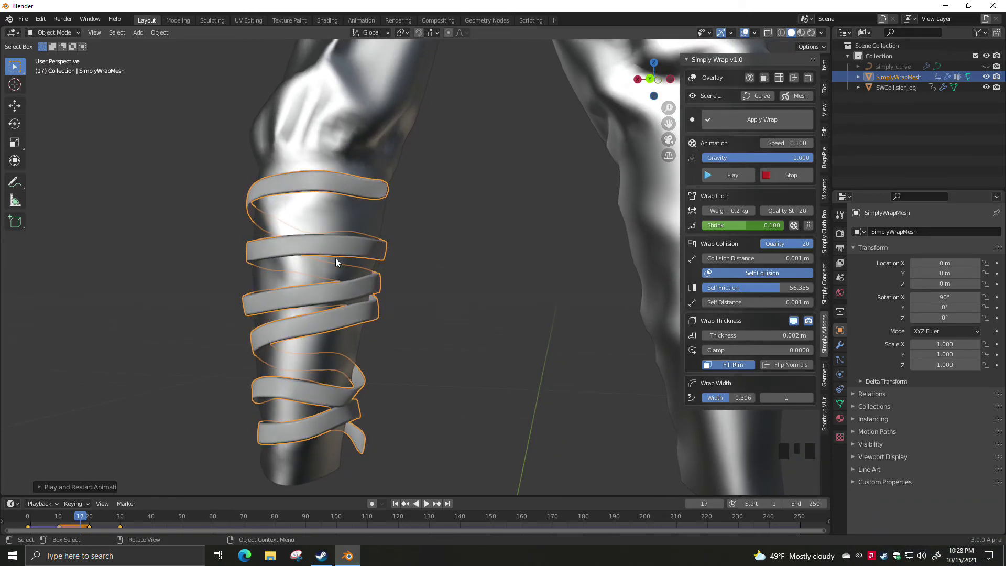
- Inspect the strip from several sides and apply the wrap as the separate mesh wrapped_0
left_click_drag(759, 351, 451, 276)
left_click_drag(452, 276, 673, 272)
scroll("down", 3)
left_click_drag(582, 290, 391, 301)
scroll("down", 3)
left_click_drag(452, 289, 748, 116)
left_click(748, 116)
- Select the pants and pull back to view the whole bandaged model from the other side
left_click_drag(379, 272, 428, 198)
left_click(428, 198)
left_click_drag(406, 251, 177, 248)
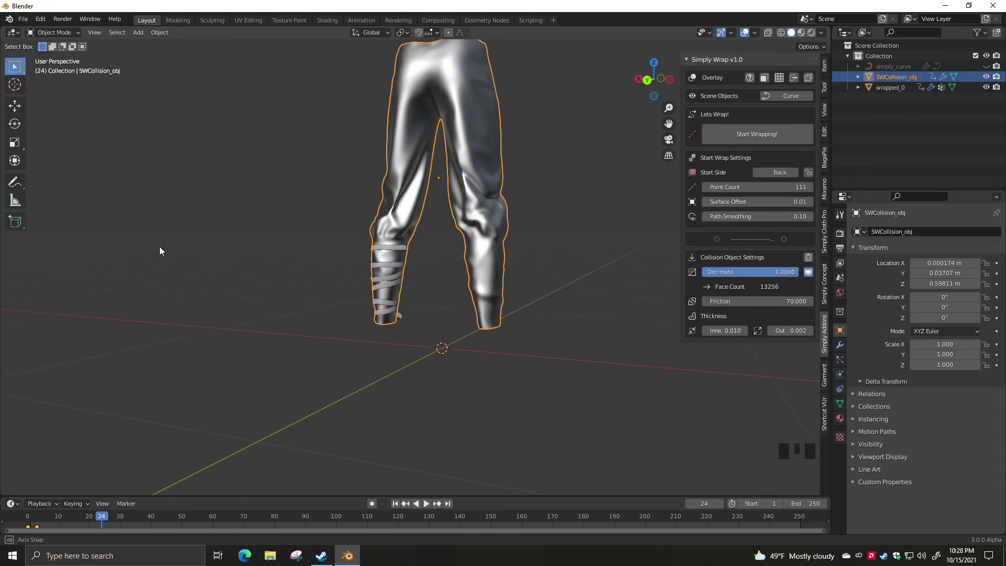